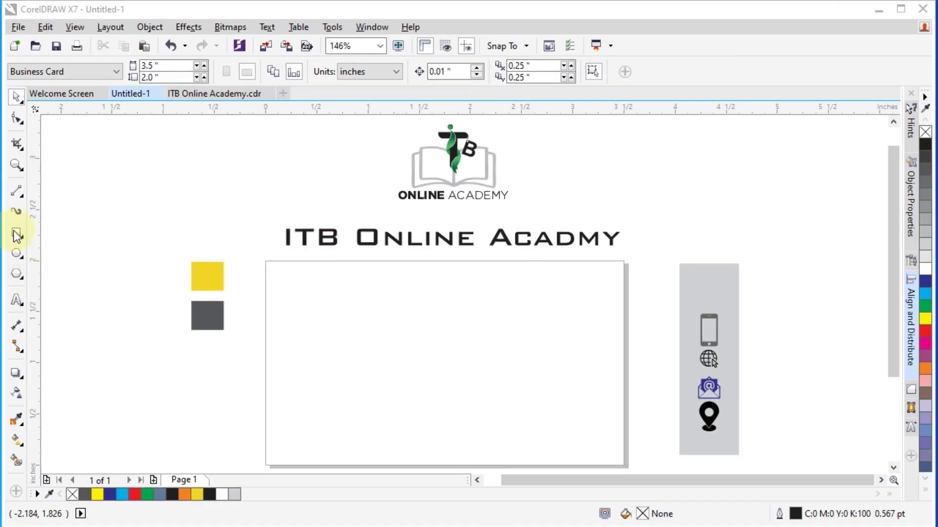
Step: Fill the card rectangle with the dark grey sampled from the swatch via the Attributes Eyedropper
{"action": "left_click", "coordinate": [15, 236]}
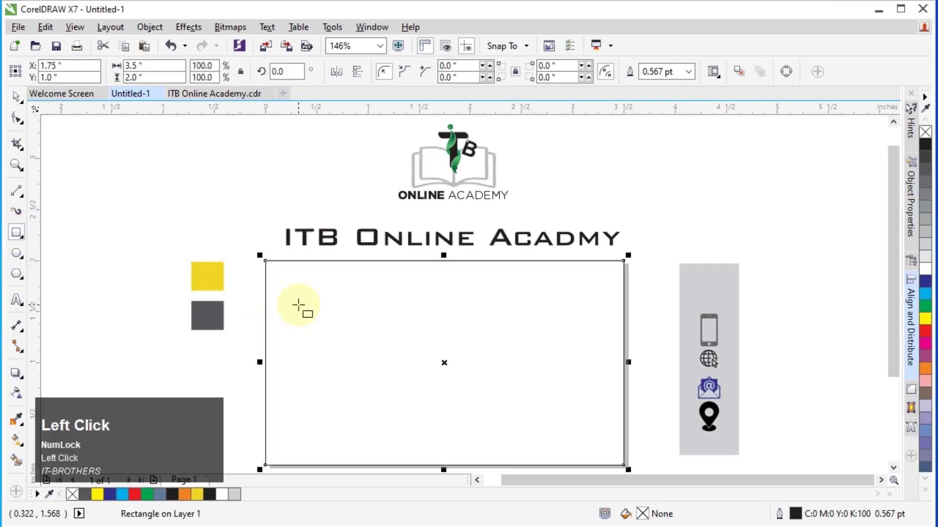
{"action": "left_click", "coordinate": [12, 423]}
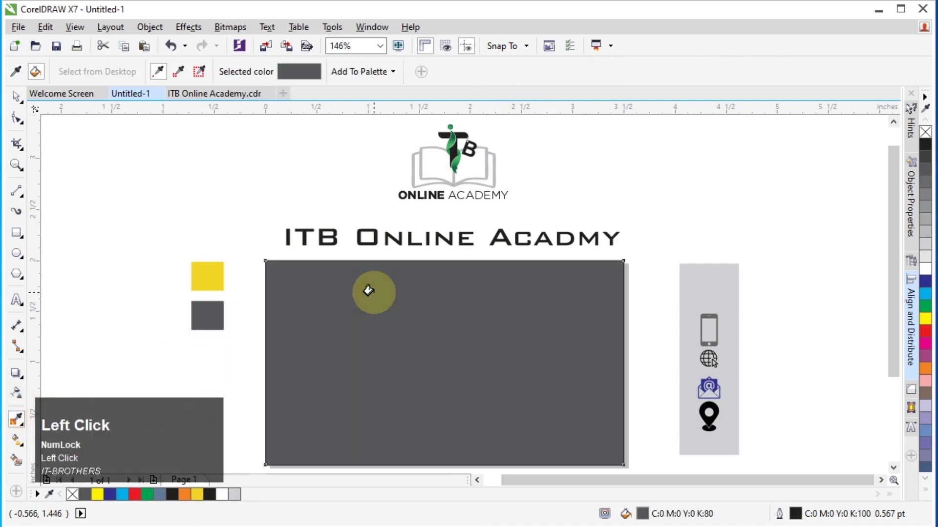
{"action": "left_click", "coordinate": [22, 198]}
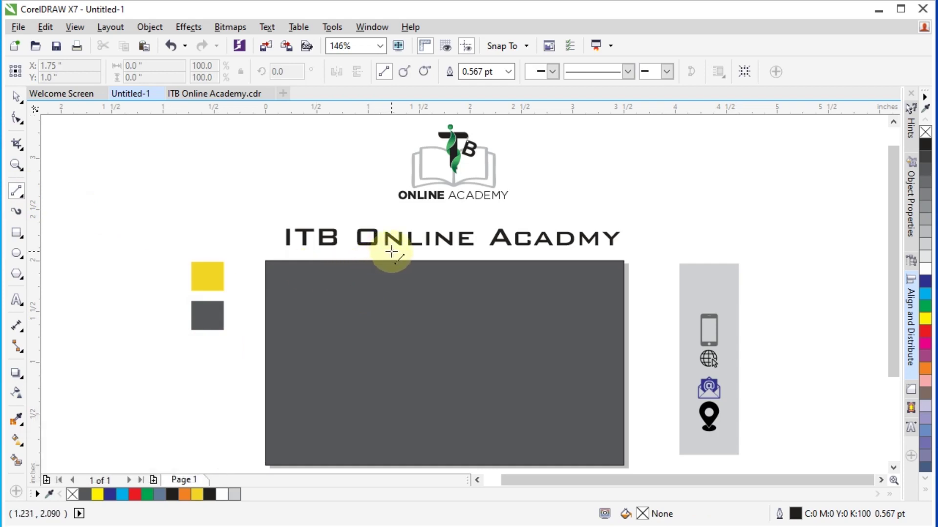
Step: Draw a slanted line across the card and Smart Fill its left part into a separate shape
{"action": "left_click_drag", "start_coordinate": [394, 244], "coordinate": [13, 102]}
{"action": "left_click_drag", "start_coordinate": [13, 103], "coordinate": [22, 426]}
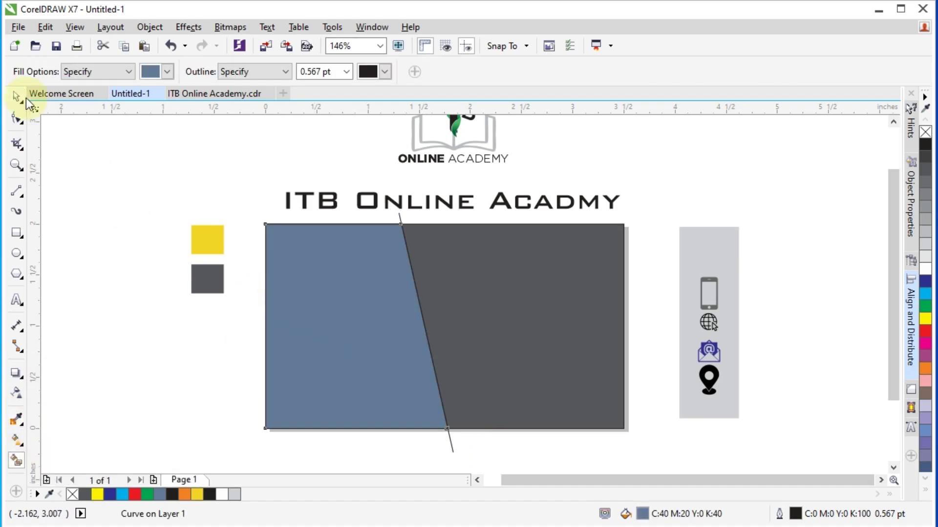
{"action": "left_click", "coordinate": [21, 99]}
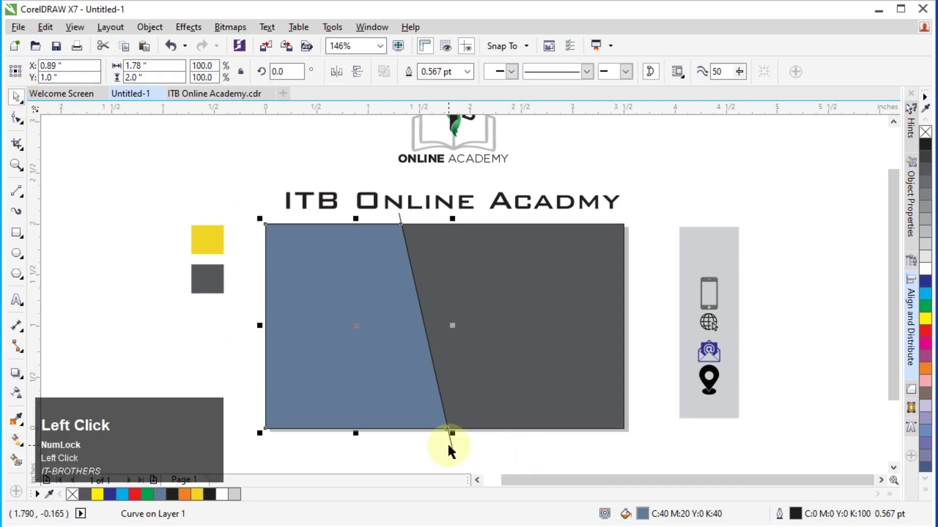
Step: Delete the slanted guide line from the card
{"action": "left_click", "coordinate": [455, 450]}
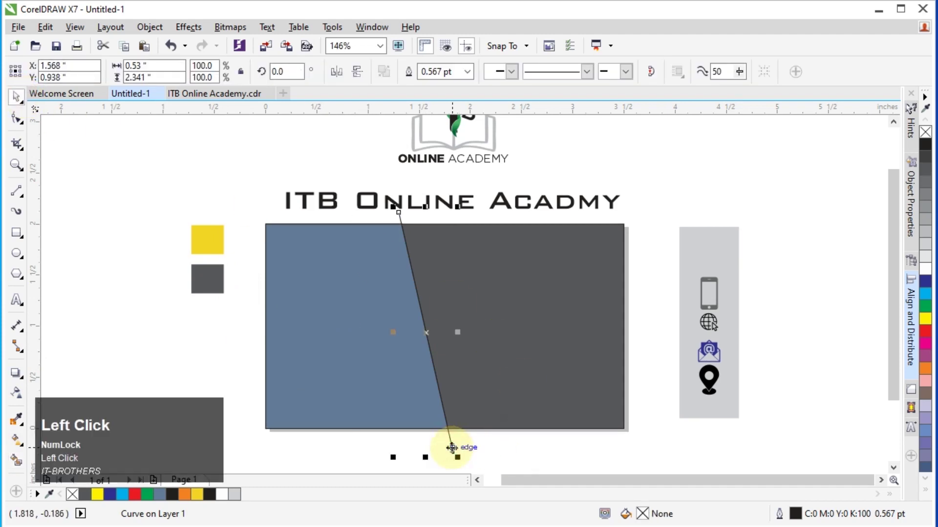
{"action": "right_click", "coordinate": [394, 208]}
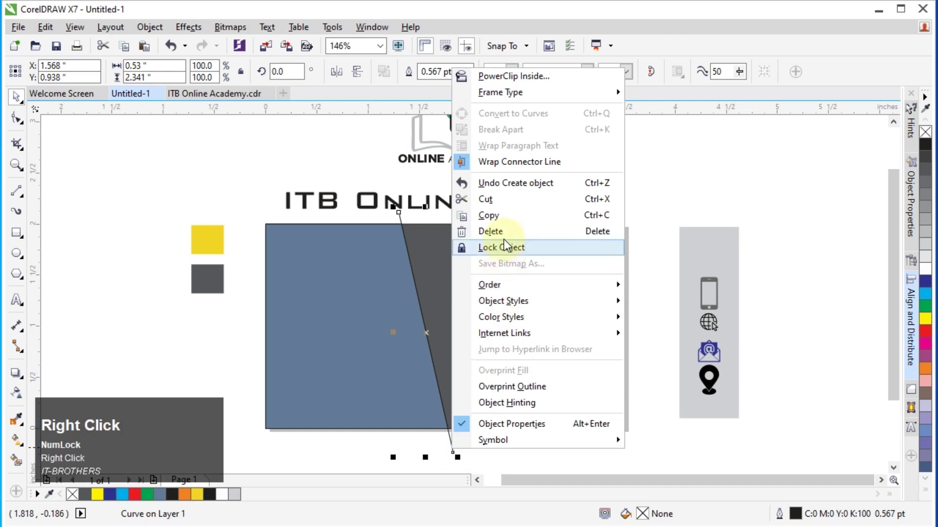
{"action": "left_click", "coordinate": [504, 240]}
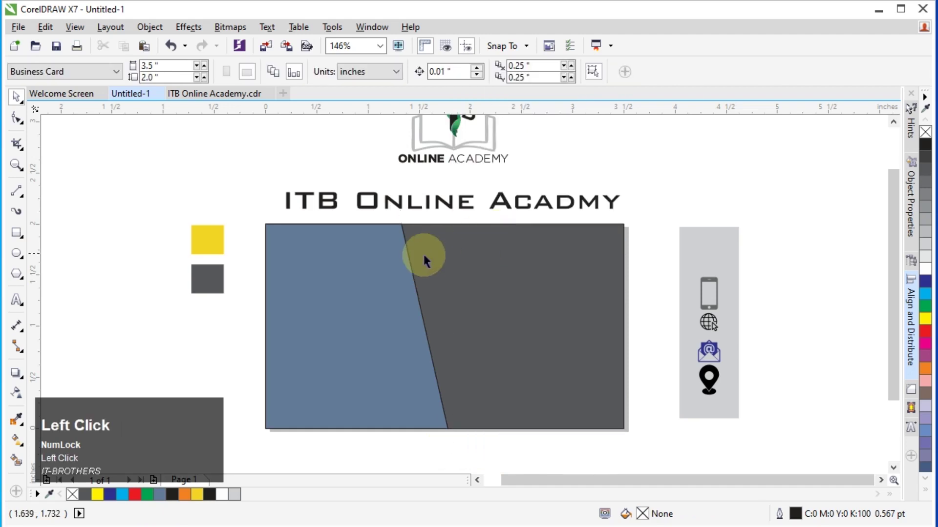
Step: Make the left piece yellow and cast a Multiply drop shadow onto the grey area
{"action": "left_click", "coordinate": [15, 422]}
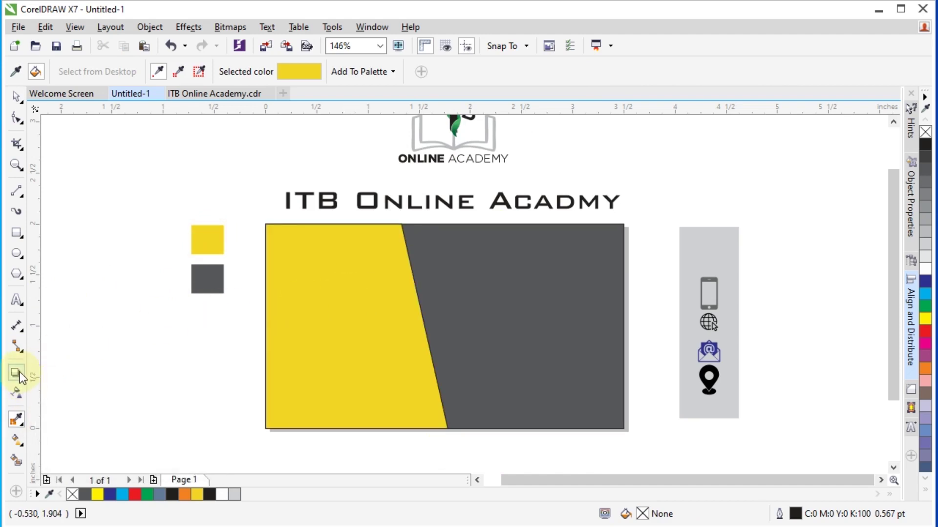
{"action": "left_click_drag", "start_coordinate": [21, 377], "coordinate": [381, 320]}
{"action": "left_click_drag", "start_coordinate": [381, 319], "coordinate": [20, 104]}
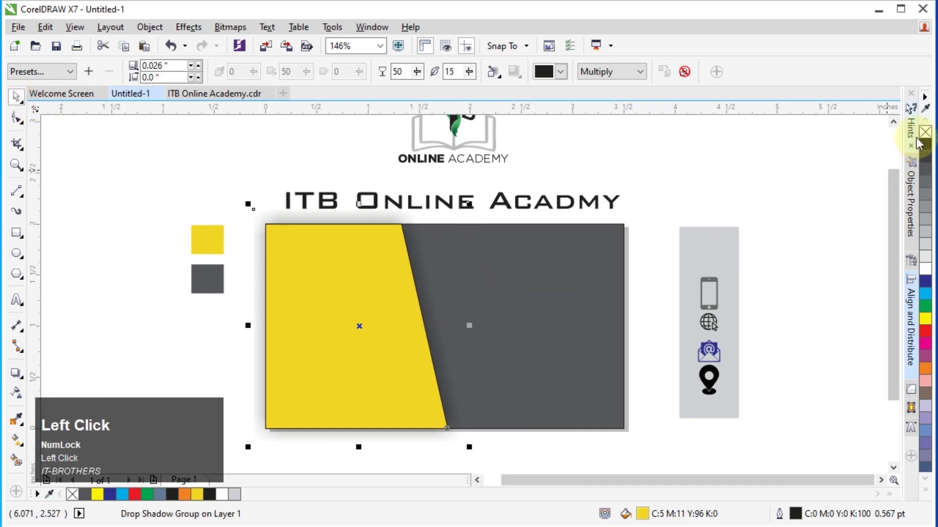
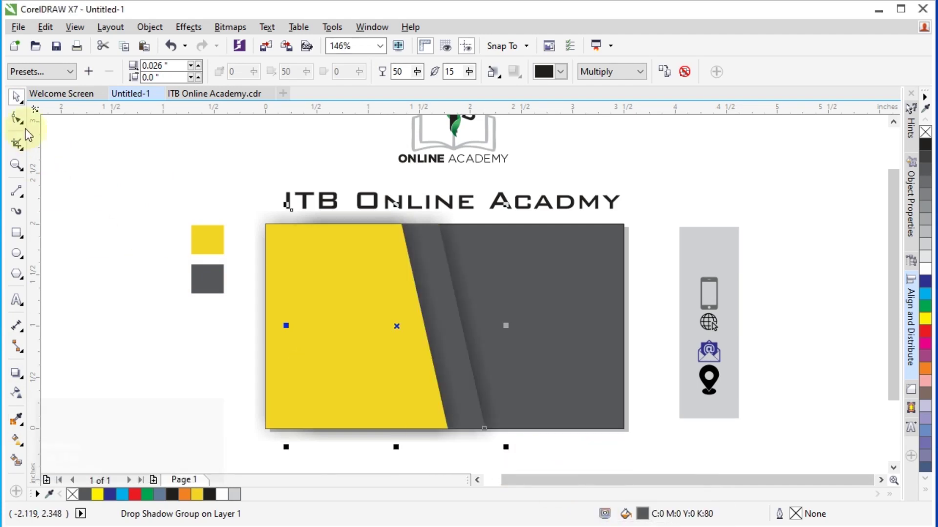
Step: Copy the yellow piece to the right side and trim it to a thin slanted sliver at the edge
{"action": "left_click", "coordinate": [17, 104]}
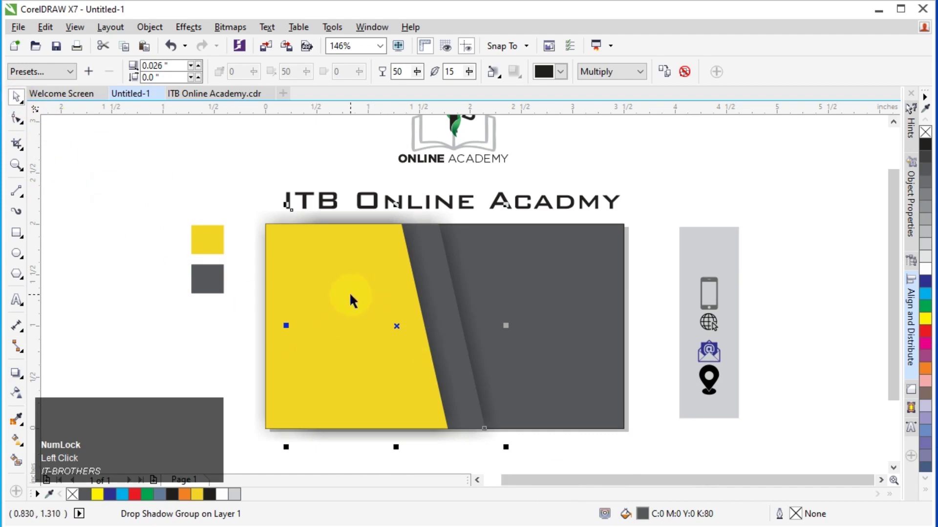
{"action": "left_click_drag", "start_coordinate": [351, 299], "coordinate": [543, 301]}
{"action": "left_click_drag", "start_coordinate": [543, 302], "coordinate": [17, 465]}
{"action": "left_click", "coordinate": [17, 465]}
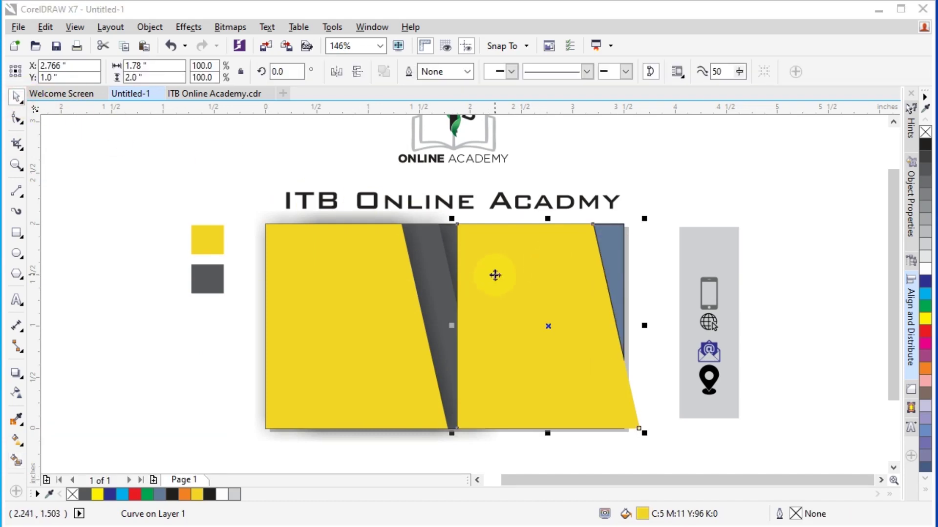
Step: Recolour the right-hand piece of the card dark grey
{"action": "left_click", "coordinate": [553, 442]}
{"action": "left_click", "coordinate": [24, 422]}
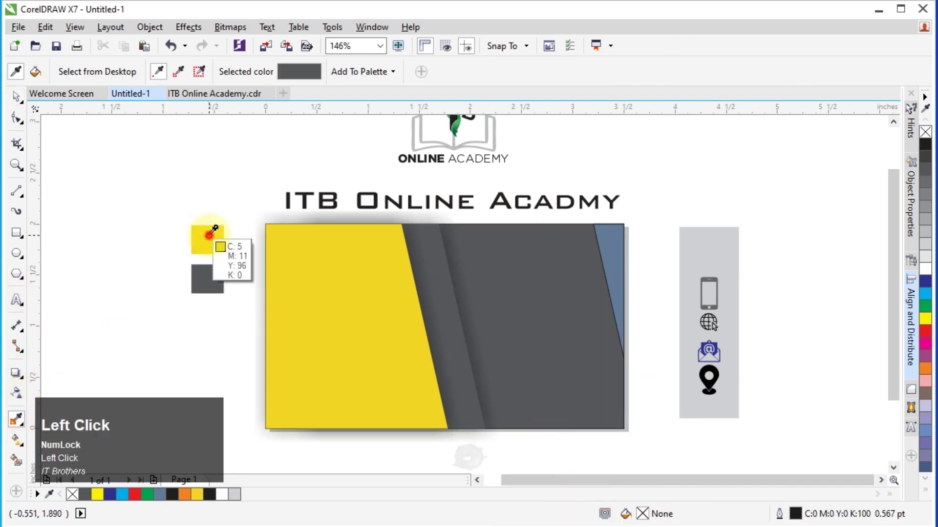
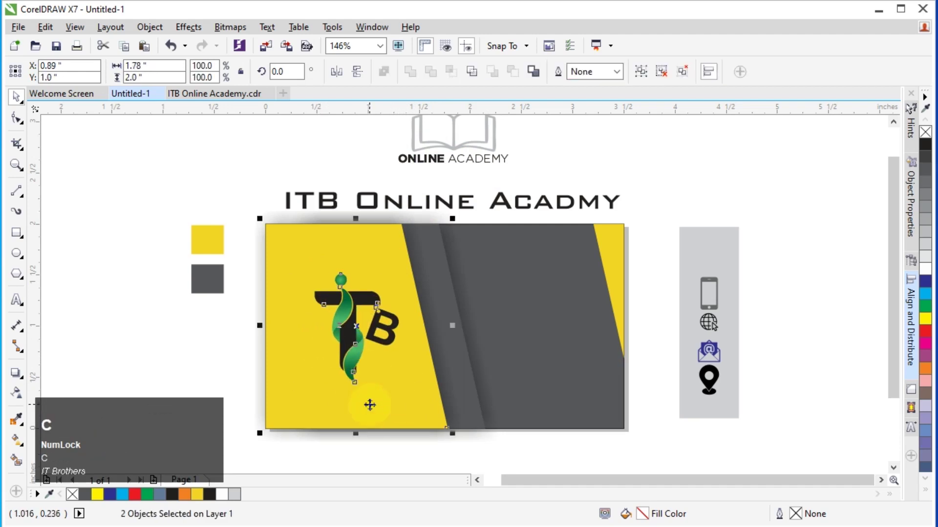
Step: Make the ITB logo white and grouped, then bring the phone icon onto the grey strip
{"action": "key", "text": "e"}
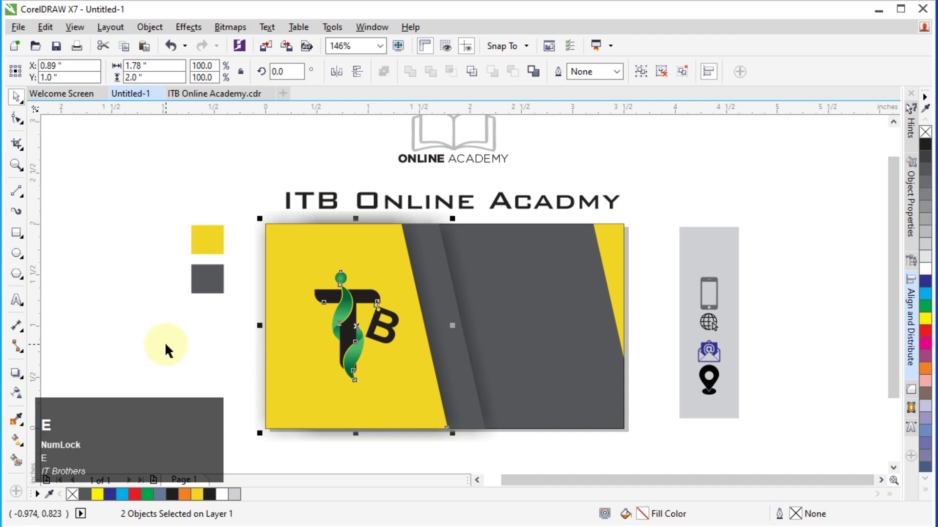
{"action": "left_click", "coordinate": [169, 347]}
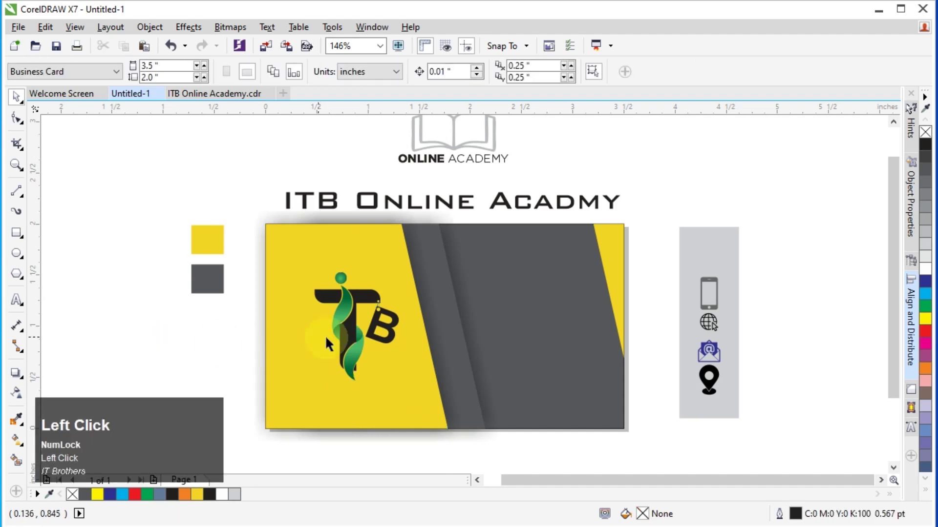
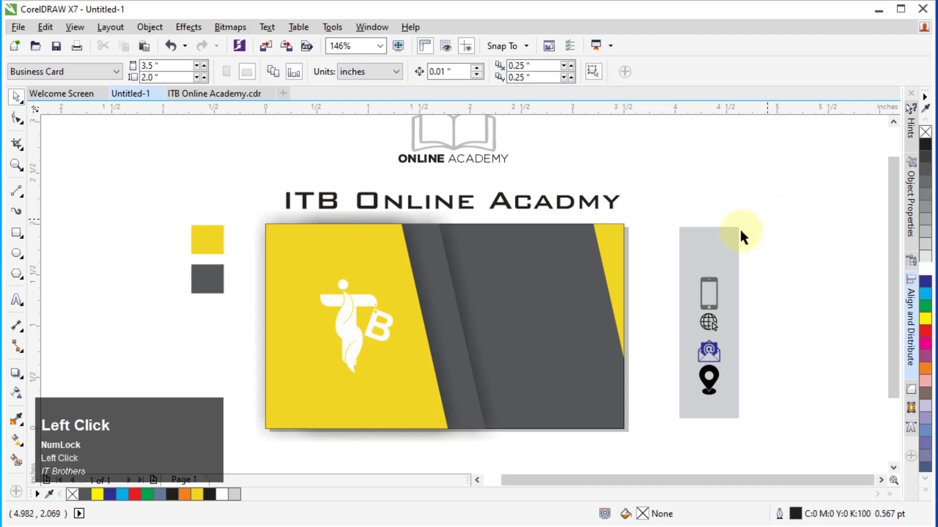
{"action": "left_click", "coordinate": [359, 337]}
{"action": "key", "text": "Left"}
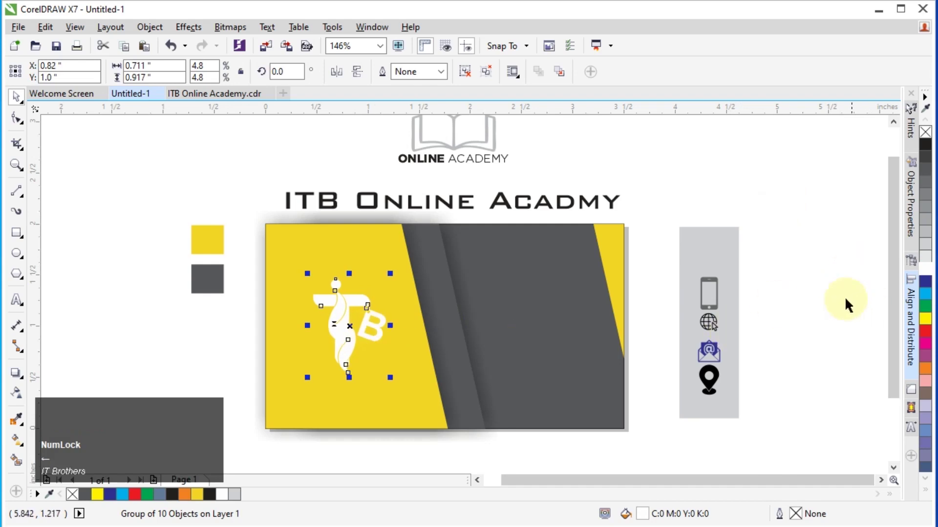
{"action": "left_click_drag", "start_coordinate": [714, 285], "coordinate": [448, 309]}
Step: Drop a copy of the phone icon on the grey strip instead of moving the original
{"action": "right_click", "coordinate": [448, 308]}
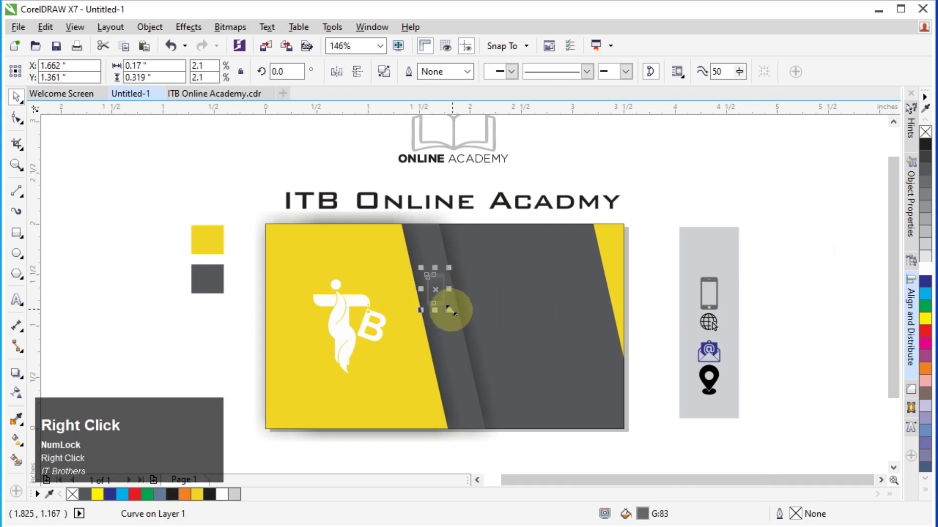
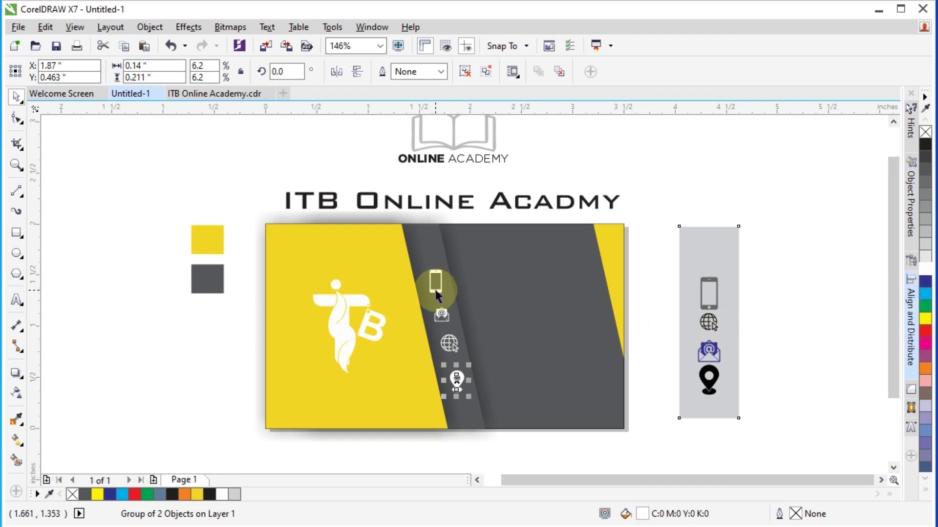
Step: Distribute the four contact icons evenly vertically and line them up along the slanted strip
{"action": "left_click", "coordinate": [441, 297]}
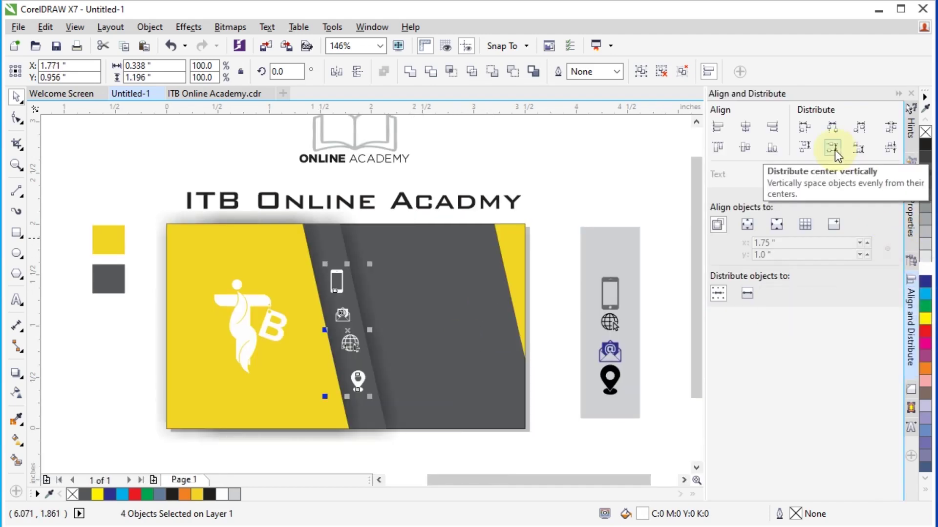
{"action": "left_click", "coordinate": [839, 156]}
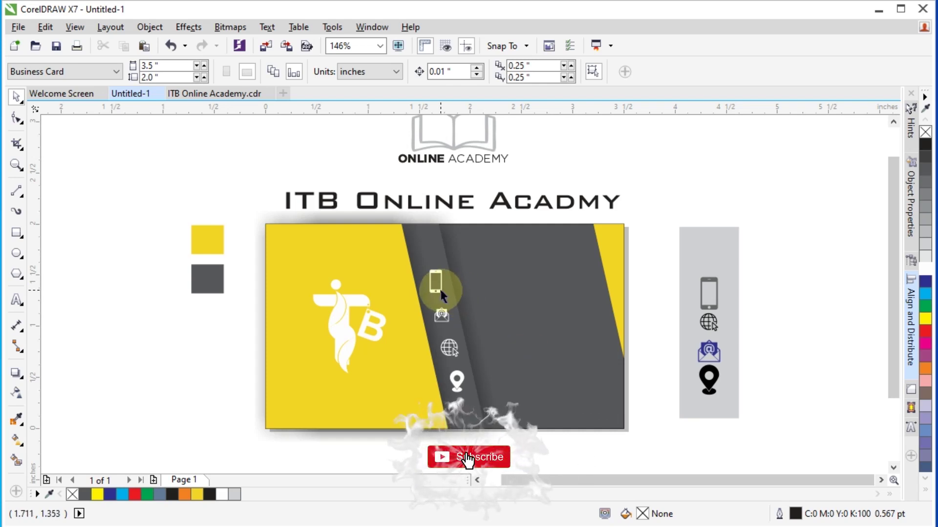
{"action": "left_click", "coordinate": [444, 295]}
{"action": "left_click_drag", "start_coordinate": [507, 465], "coordinate": [718, 191]}
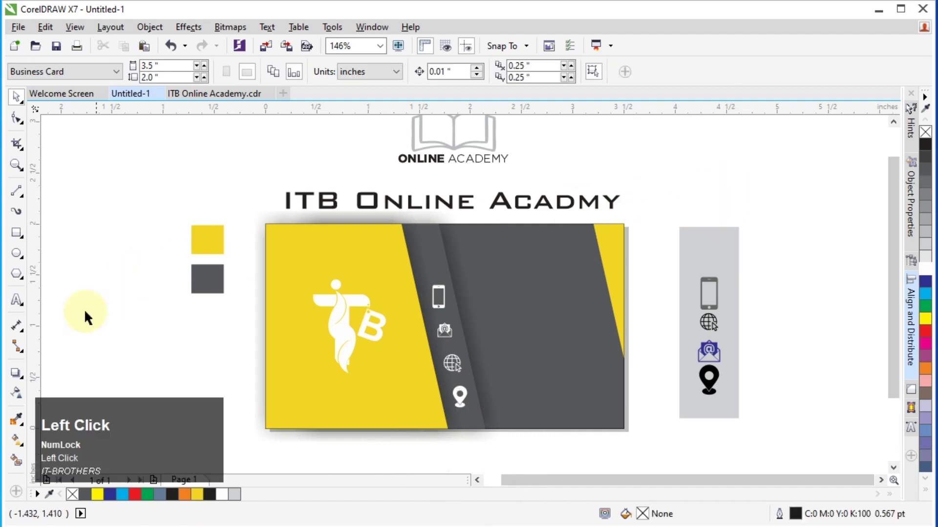
Step: Add 'Your Name' text on the grey area and shrink it to 12 pt
{"action": "left_click", "coordinate": [16, 309]}
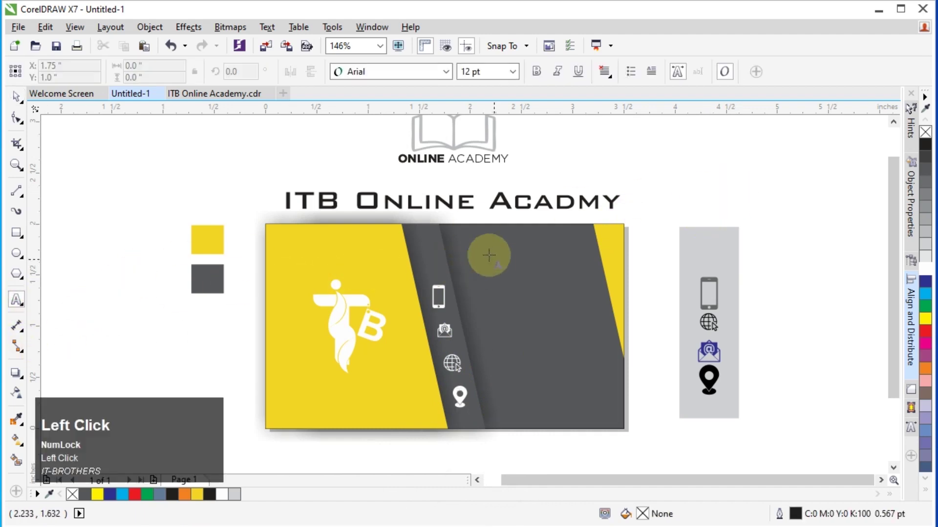
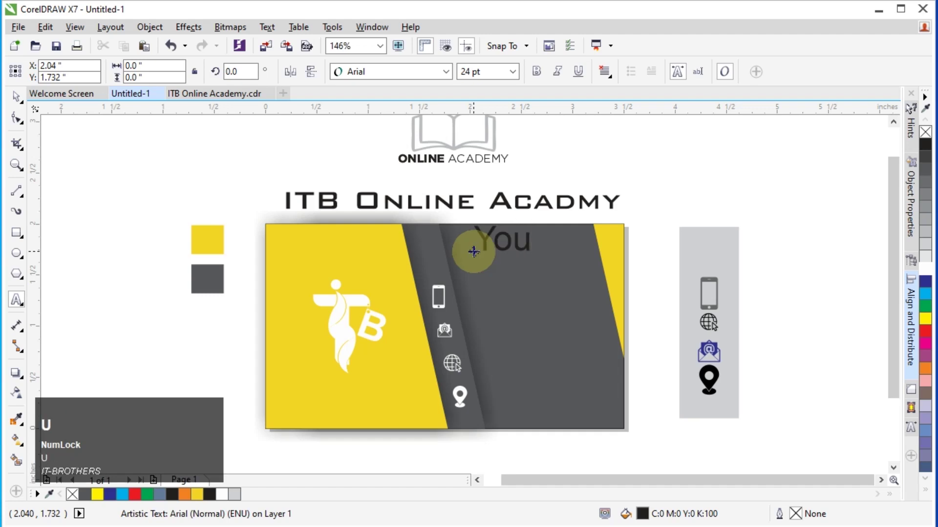
{"action": "key", "text": "r"}
{"action": "key", "text": "space"}
{"action": "key", "text": "n"}
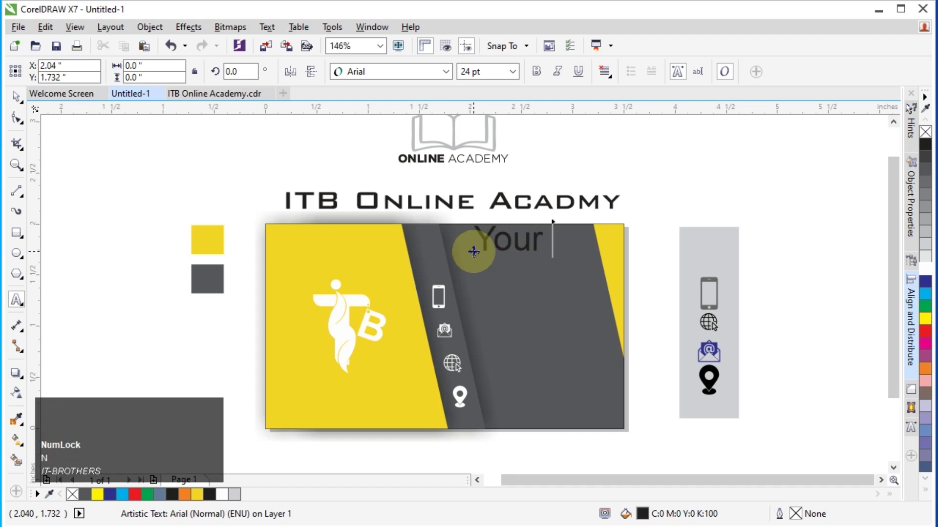
{"action": "type", "text": "ame"}
{"action": "left_click_drag", "start_coordinate": [11, 104], "coordinate": [514, 73]}
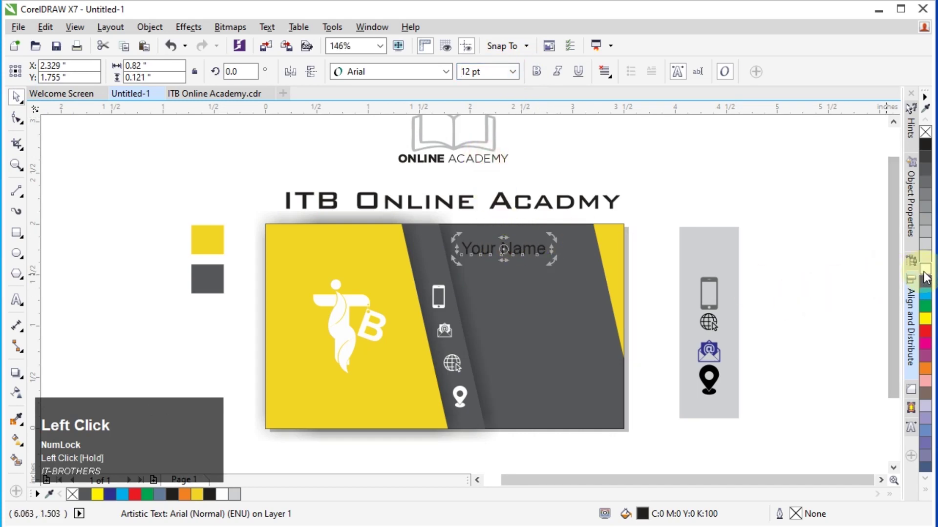
Step: Search 'bebas' in the font list to set the name and designation in Bebas Neue
{"action": "left_click", "coordinate": [454, 77]}
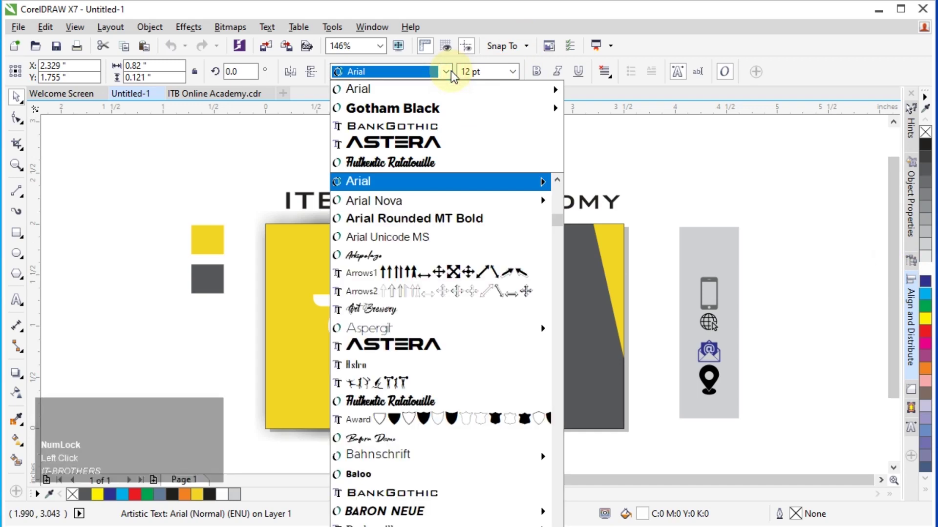
{"action": "type", "text": "be"}
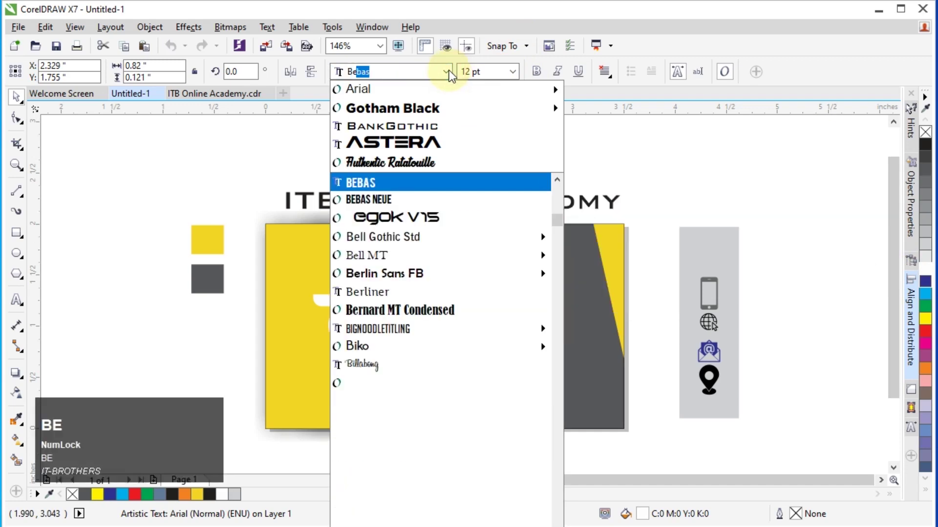
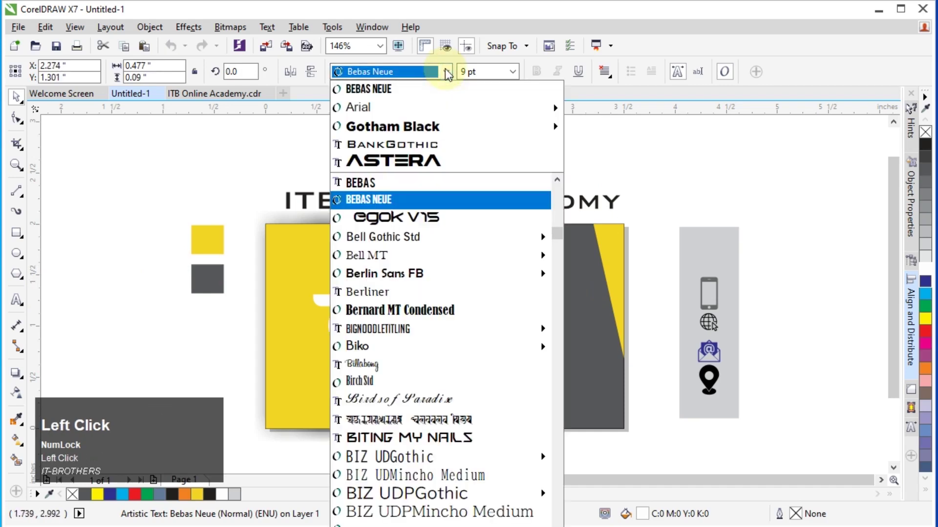
{"action": "type", "text": "beas"}
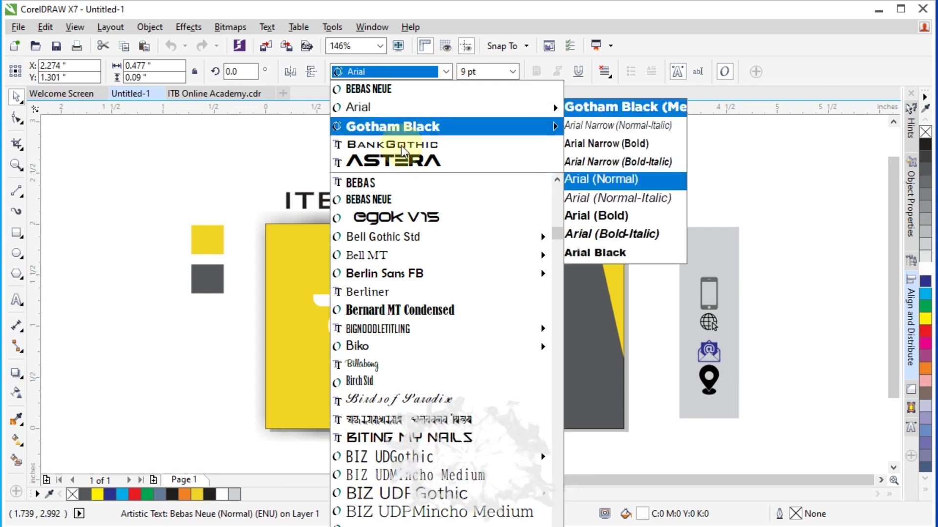
Step: Set the phone number '+92-340-xxxxxxx' in BankGothic at 8 pt beside the phone icon
{"action": "left_click", "coordinate": [403, 150]}
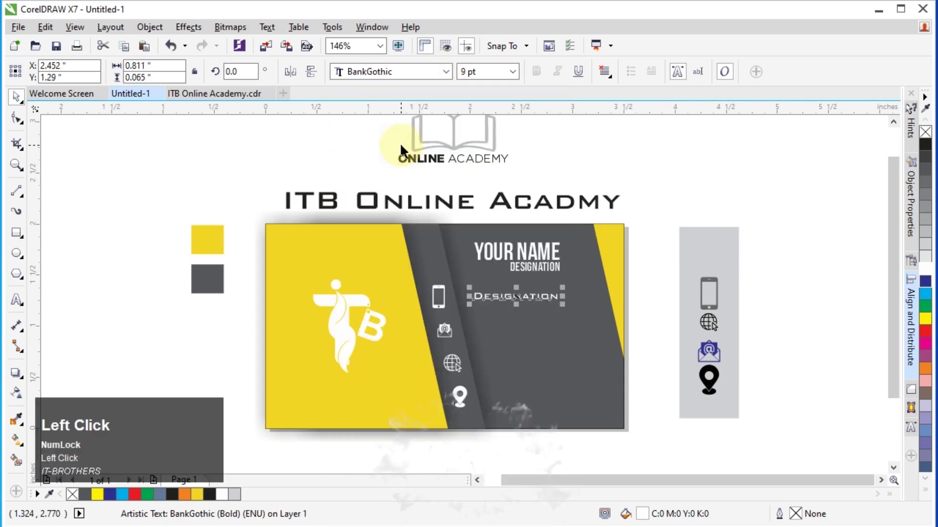
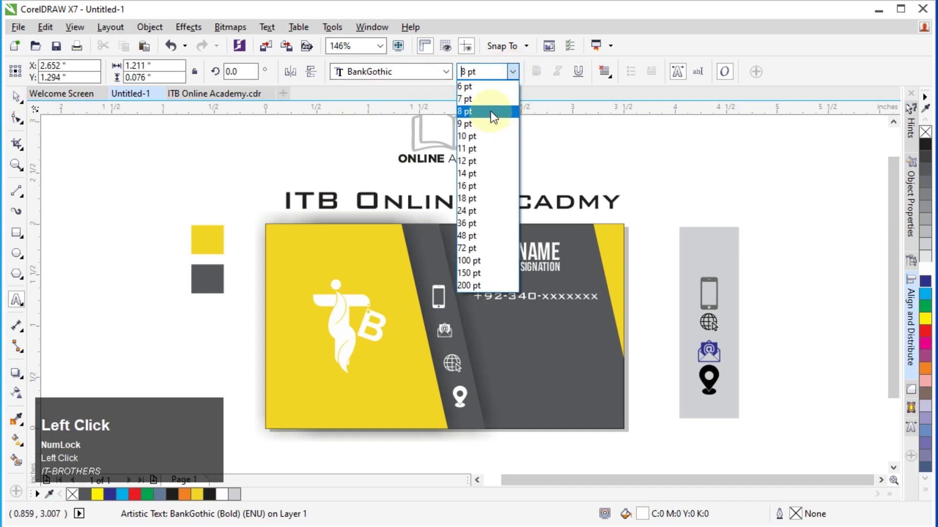
{"action": "left_click", "coordinate": [34, 108]}
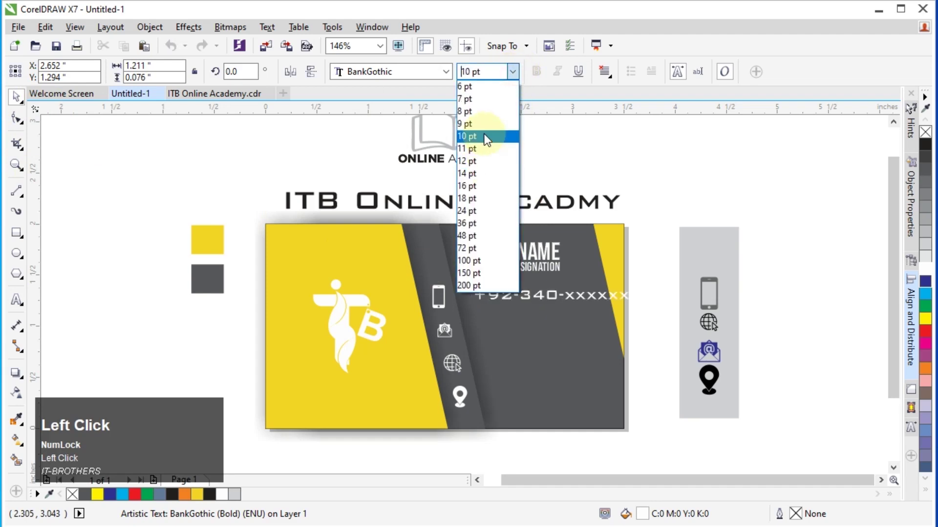
{"action": "left_click", "coordinate": [484, 121]}
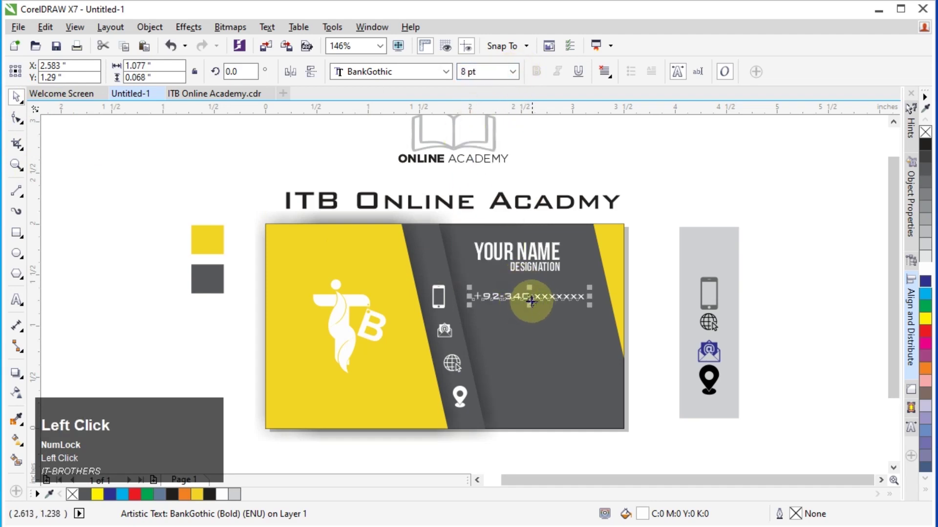
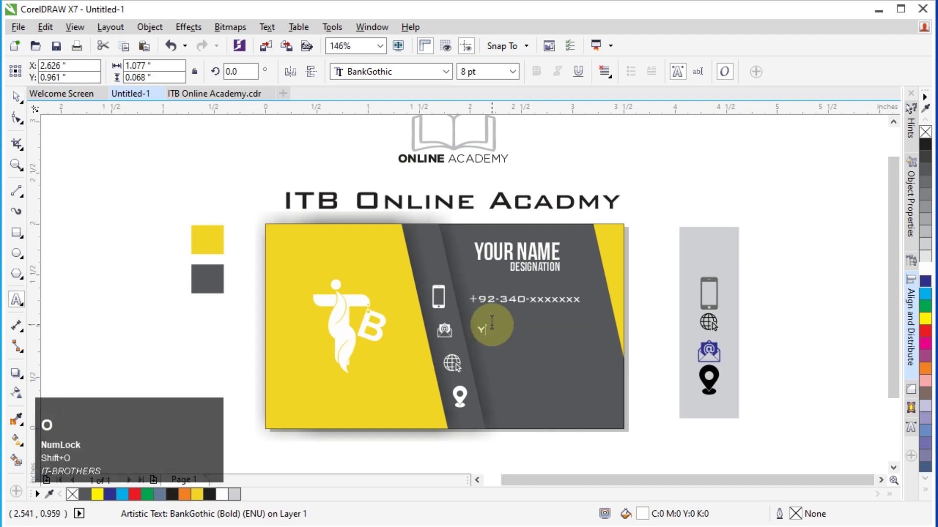
{"action": "type", "text": "your"}
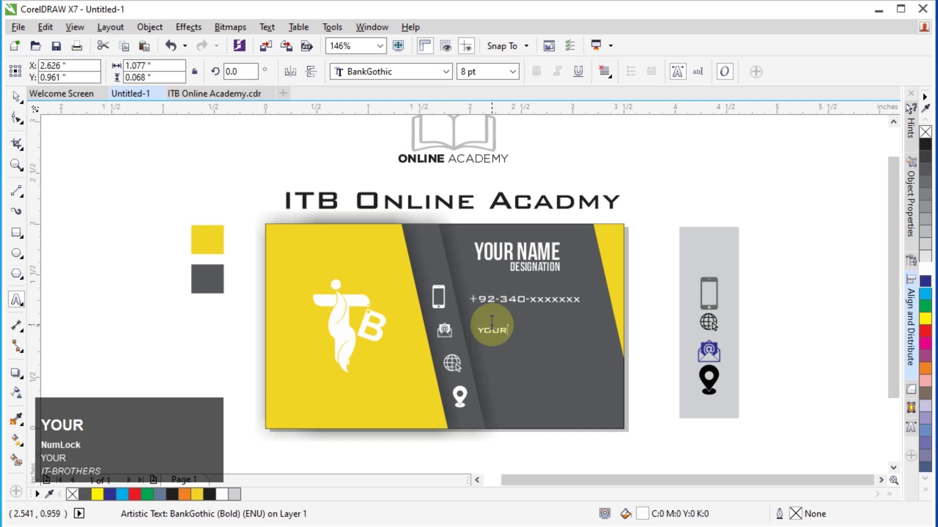
{"action": "type", "text": "m"}
{"action": "key", "text": "shift+2"}
{"action": "type", "text": "ma"}
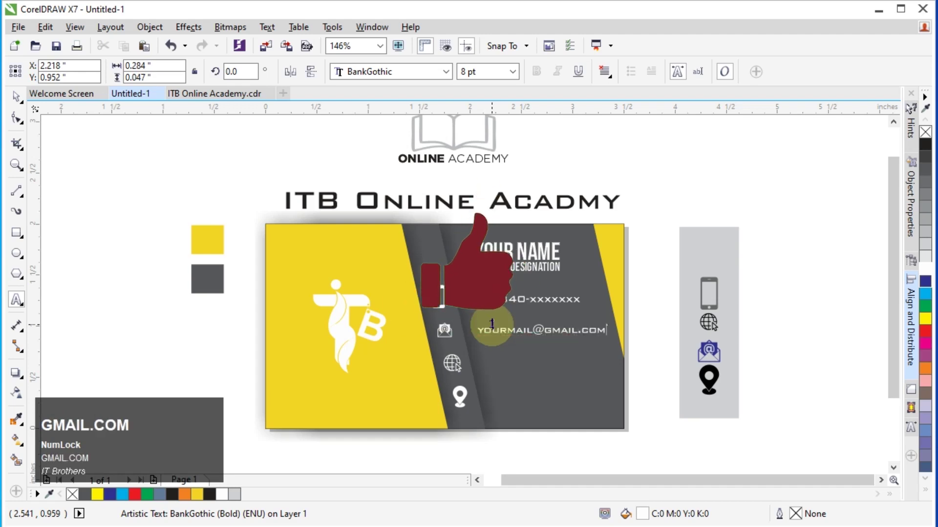
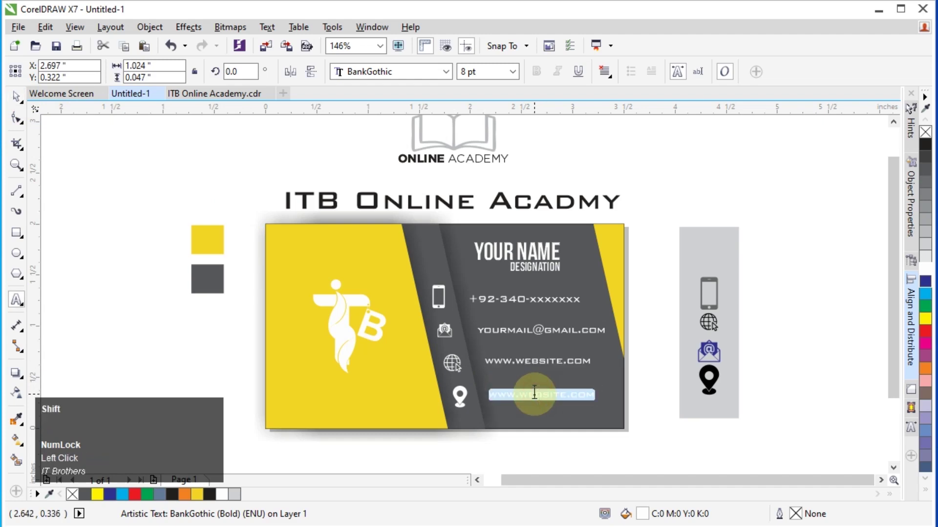
Step: Replace the copied text beside the pin with 'Address here'
{"action": "key", "text": "shift+a"}
{"action": "key", "text": "d"}
{"action": "type", "text": "drdress"}
{"action": "key", "text": "space"}
{"action": "type", "text": "he"}
{"action": "type", "text": "e"}
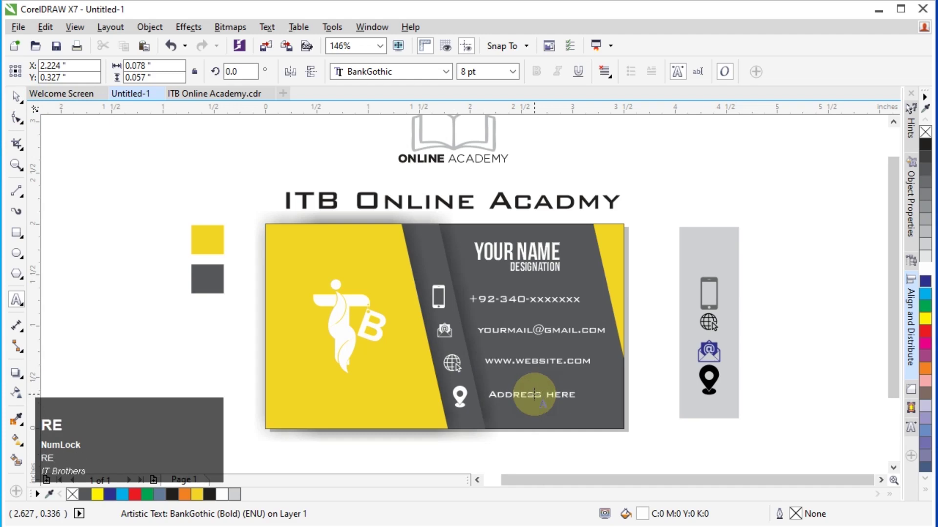
Step: Continue the address with ', KPK' and break it onto a second line
{"action": "key", "text": ","}
{"action": "key", "text": "space"}
{"action": "type", "text": "kpk"}
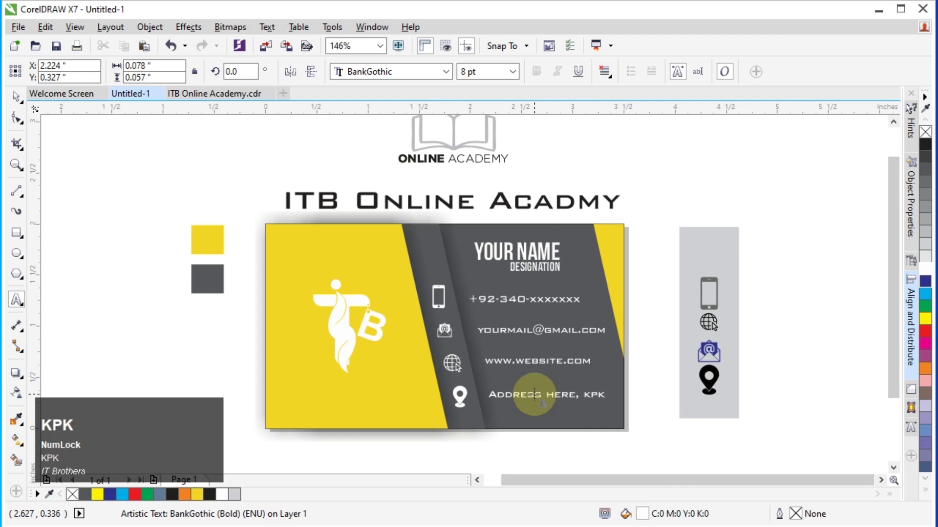
{"action": "type", "text": "kpk"}
{"action": "key", "text": "Return"}
Step: Finish the address with 'Pakistan' and nudge the address block slightly right
{"action": "type", "text": "pak"}
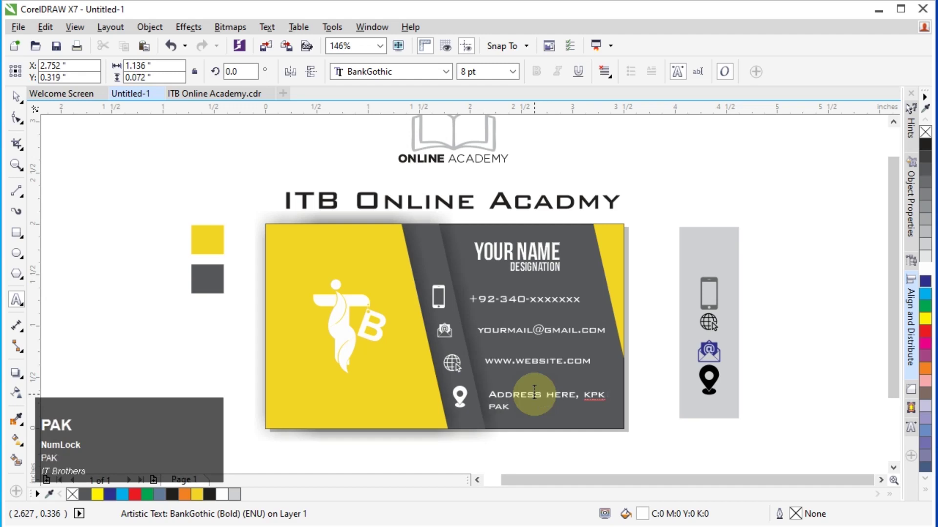
{"action": "type", "text": "stan"}
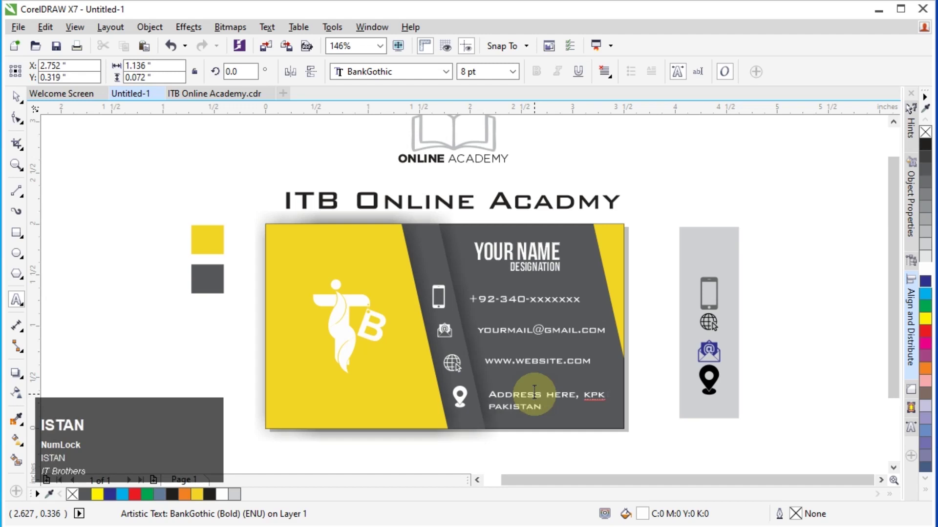
{"action": "left_click", "coordinate": [14, 108]}
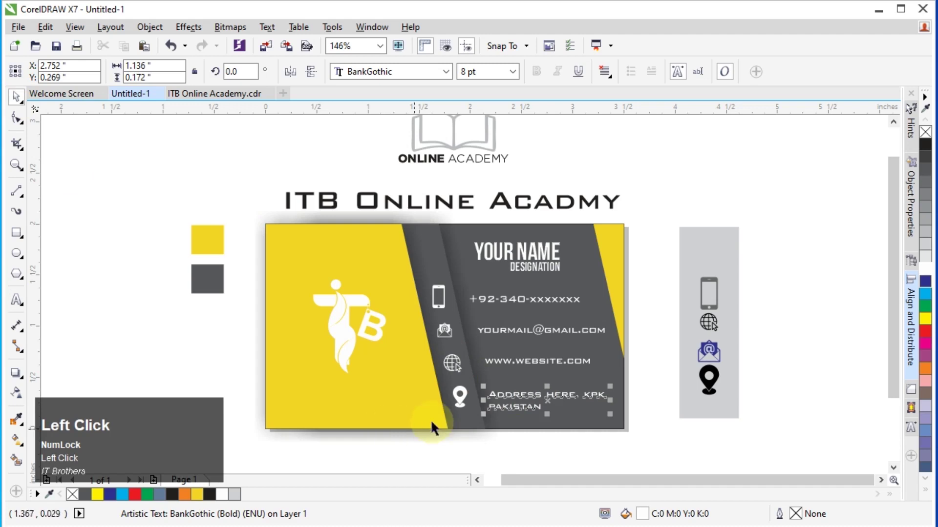
{"action": "key", "text": "Right"}
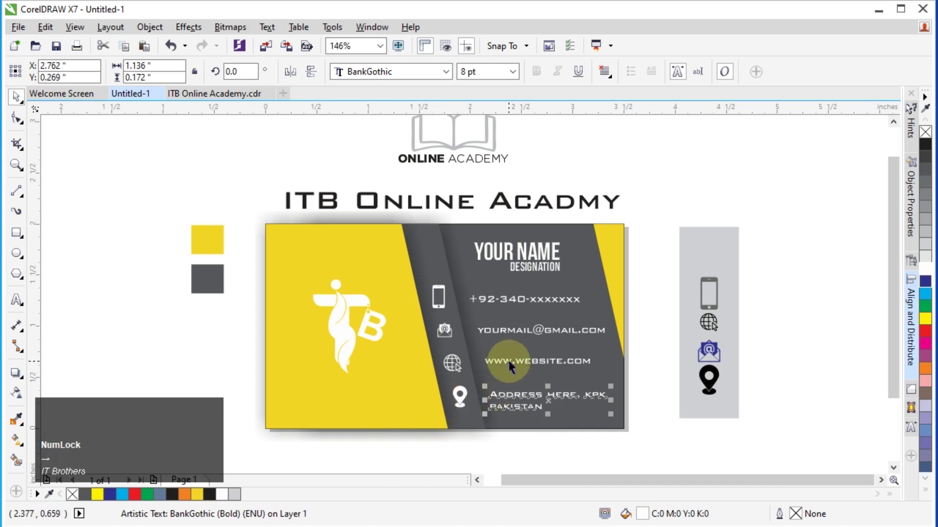
{"action": "key", "text": "Right"}
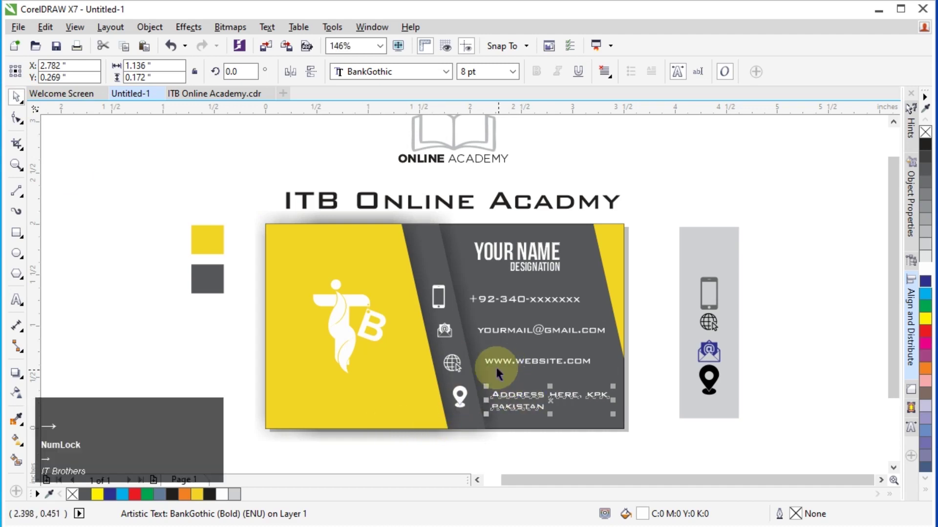
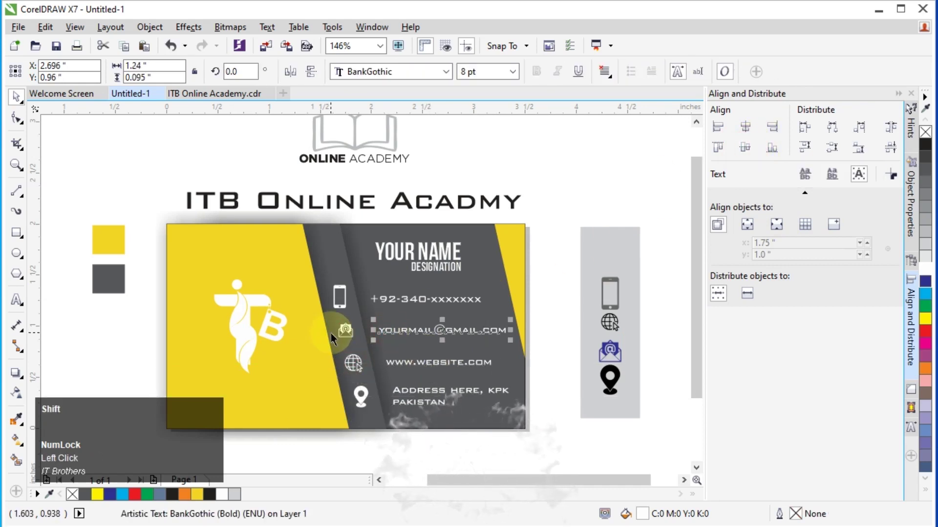
Step: Align the email icon vertically with the email address text
{"action": "left_click", "coordinate": [346, 336]}
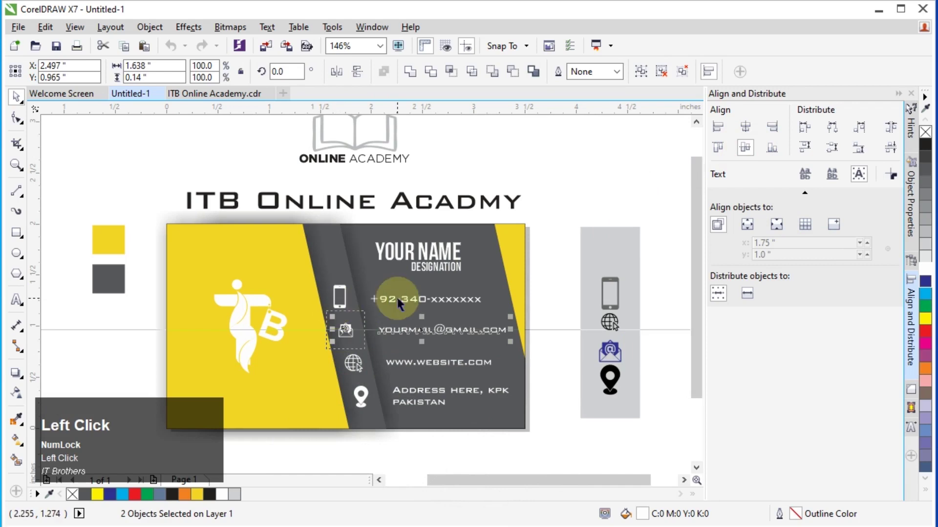
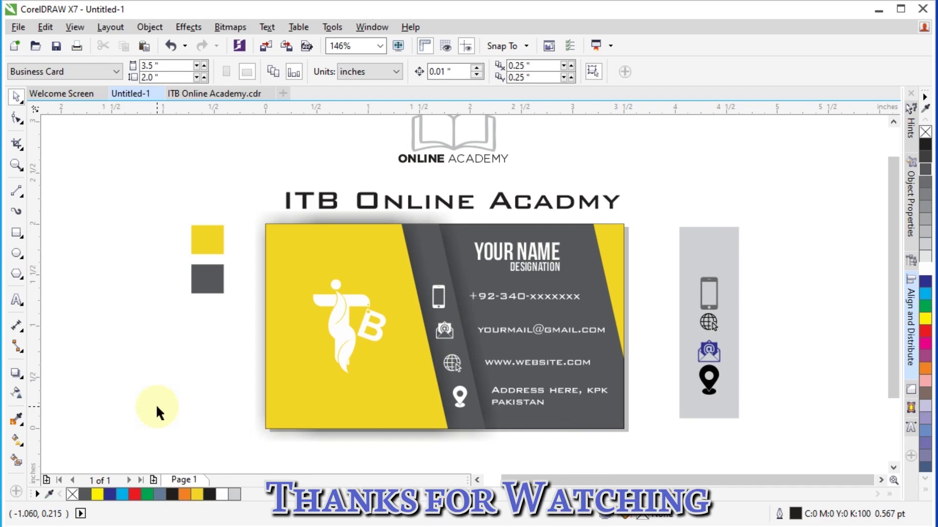
Step: Zoom in close on the finished business card with the Zoom tool
{"action": "key", "text": "z"}
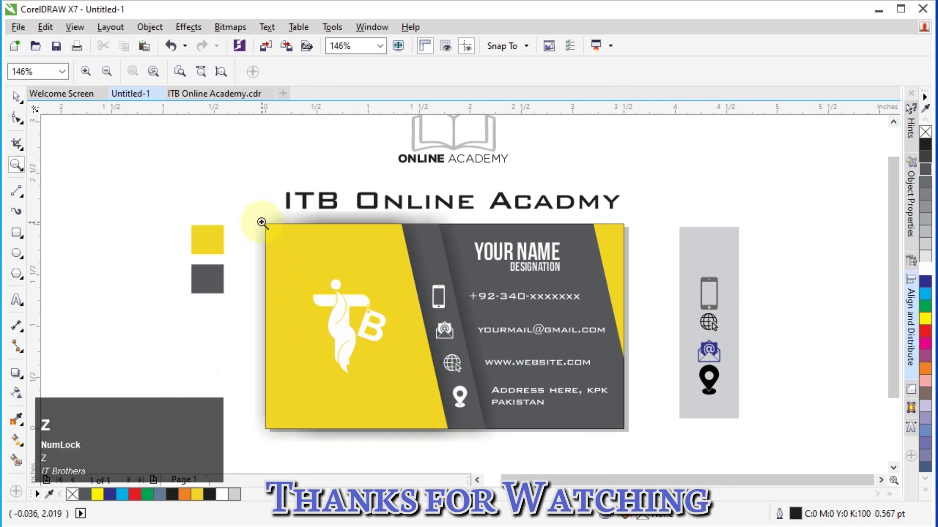